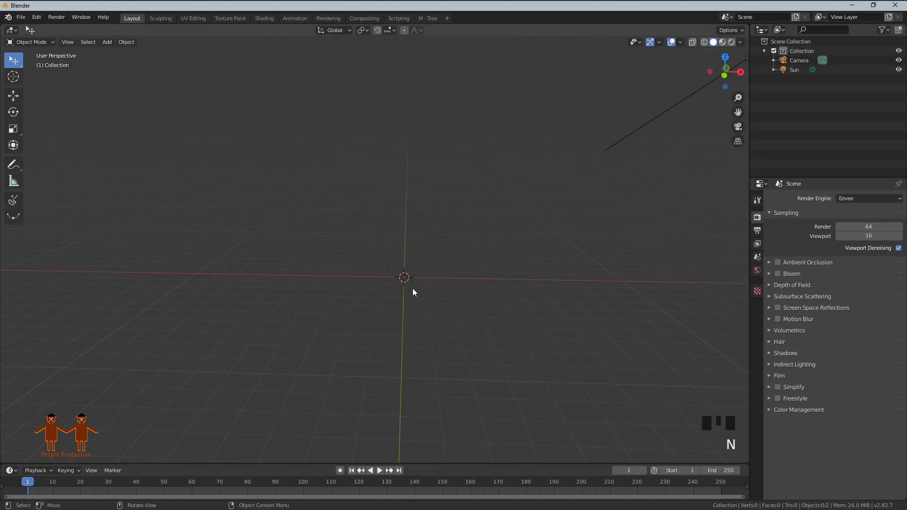
# - Add a cube to the empty scene and scale it up larger
pyautogui.press('shift+a')
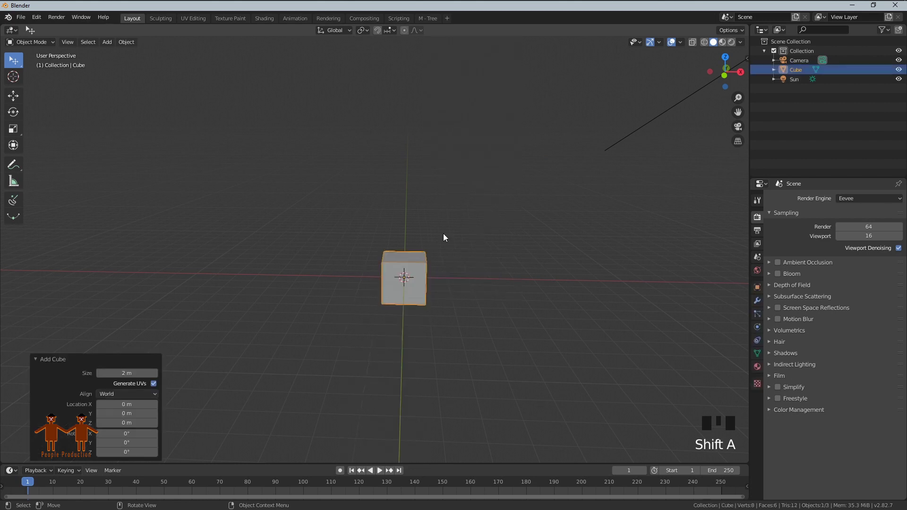
pyautogui.press('s')
pyautogui.moveTo(436, 286); pyautogui.dragTo(482, 303)
pyautogui.middleClick(482, 302)
pyautogui.scroll(3)
pyautogui.middleClick(530, 307)
# - Enter Edit Mode, view the cube from the front and squeeze one side's vertices inward
pyautogui.press('Tab')
pyautogui.middleClick(515, 315)
pyautogui.click(461, 299)
pyautogui.moveTo(529, 331); pyautogui.dragTo(554, 331)
pyautogui.press('KP_1')
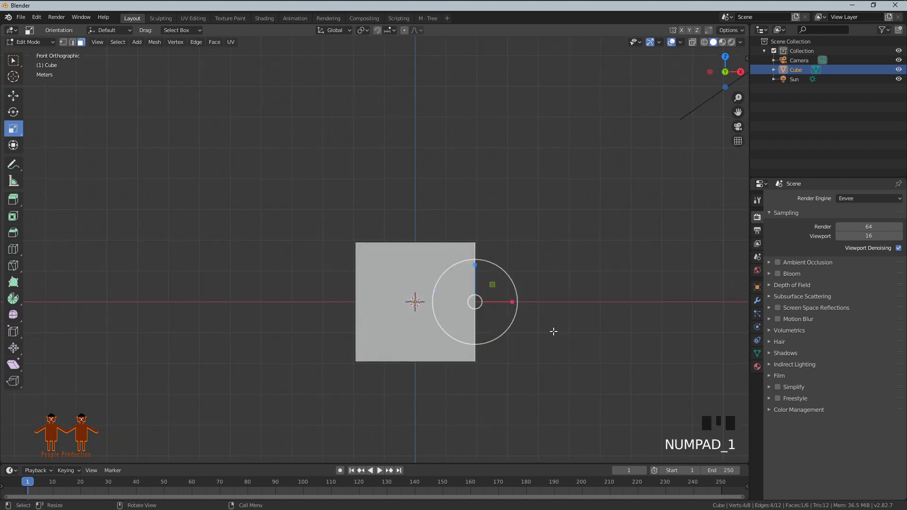
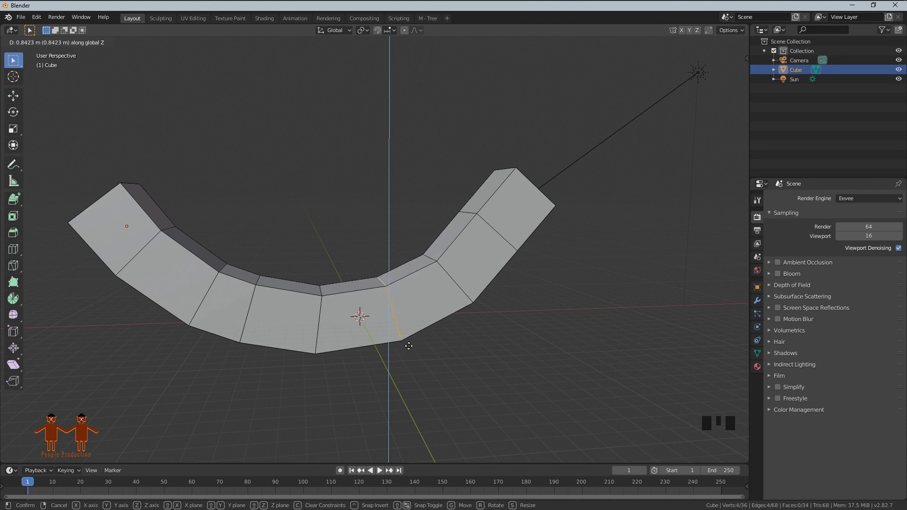
# - In Object Mode, set the curved mesh's origin to its geometry and snap it to the world centre
pyautogui.middleClick(456, 360)
pyautogui.press('Tab')
pyautogui.moveTo(359, 314); pyautogui.dragTo(316, 207)
pyautogui.scroll(-3)
pyautogui.scroll(-3)
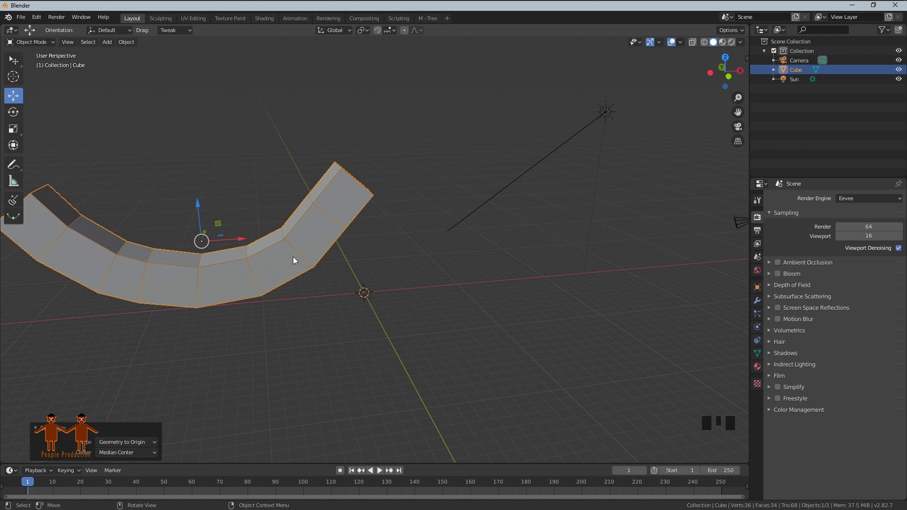
pyautogui.press('shift+s')
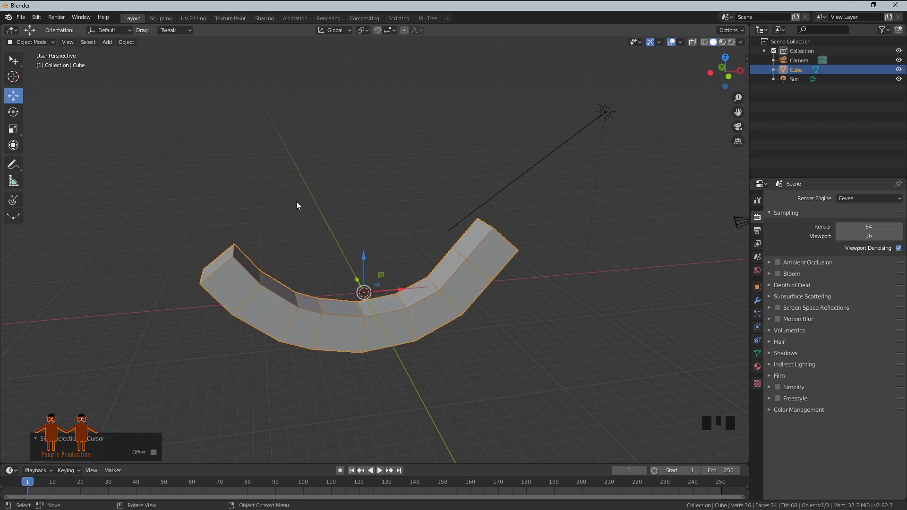
pyautogui.click(494, 327)
pyautogui.moveTo(392, 329); pyautogui.dragTo(384, 333)
pyautogui.moveTo(386, 333); pyautogui.dragTo(417, 308)
pyautogui.moveTo(417, 308); pyautogui.dragTo(432, 335)
pyautogui.click(432, 335)
# - Back in Edit Mode with face select, select the face at one end of the curve
pyautogui.press('Tab')
pyautogui.press('3')
pyautogui.click(432, 323)
pyautogui.scroll(3)
pyautogui.middleClick(462, 358)
pyautogui.scroll(3)
# - Inset the end face, move it, extrude it outward and scale the new face into a stem
pyautogui.press('i')
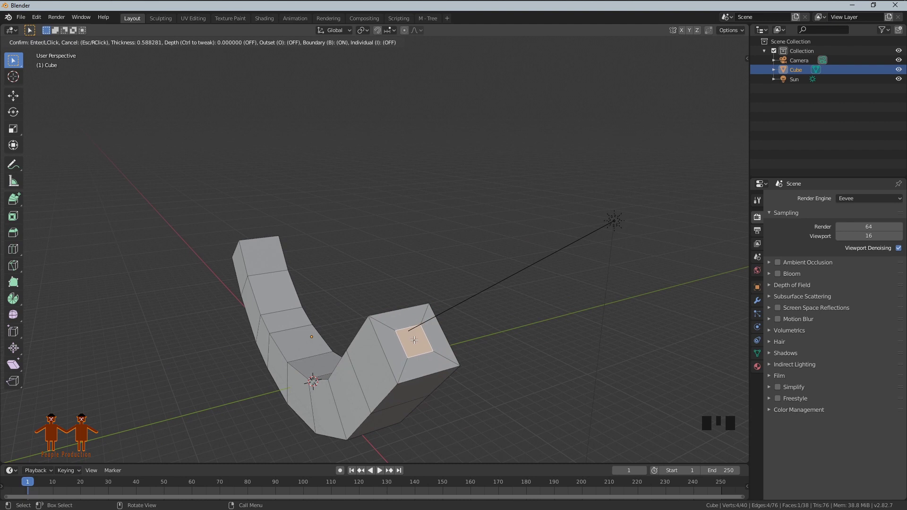
pyautogui.press('g')
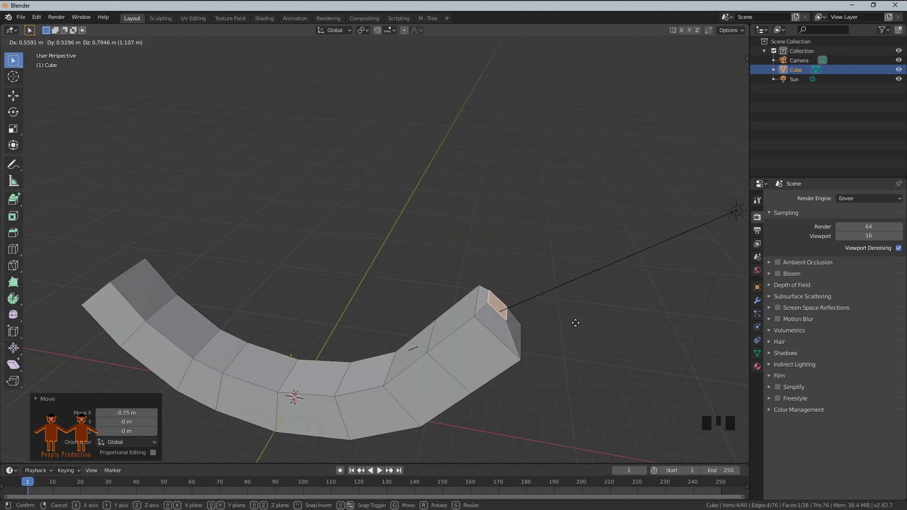
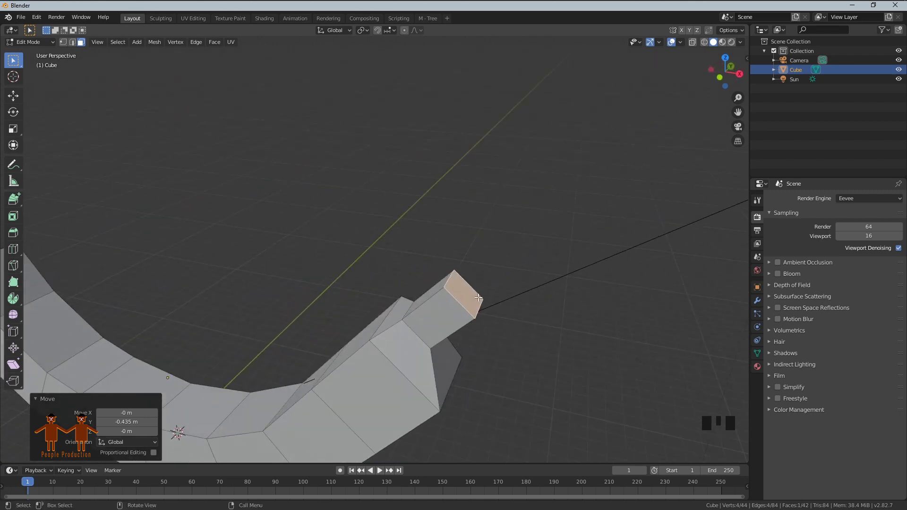
pyautogui.press('e')
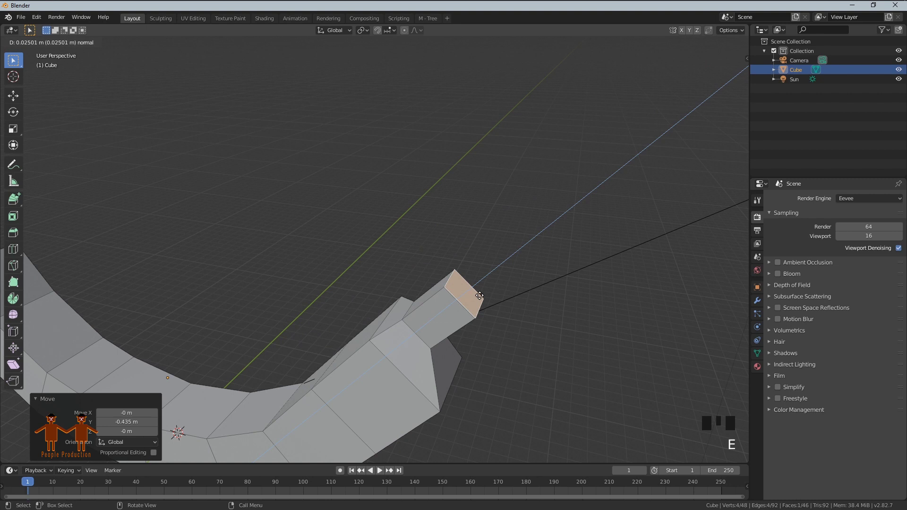
pyautogui.press('s')
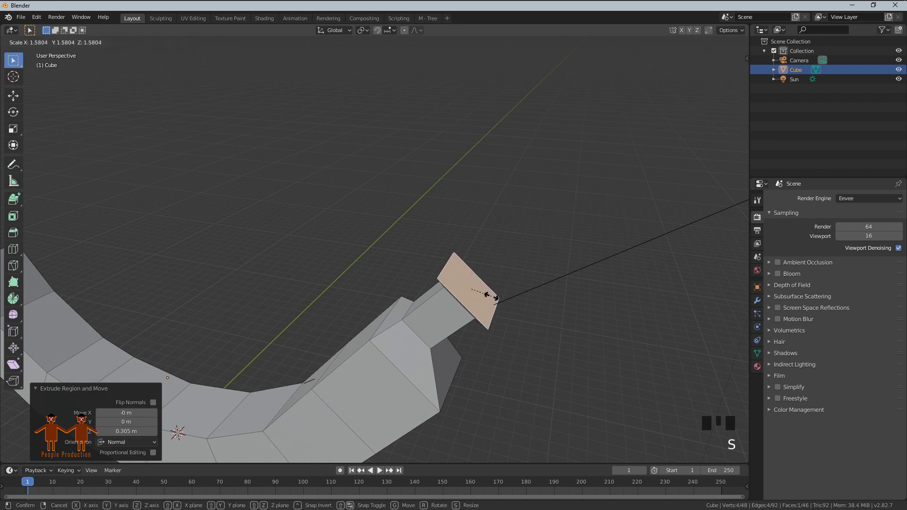
pyautogui.moveTo(575, 318); pyautogui.dragTo(596, 301)
# - Select the stem tip vertices and pull them outward to taper the stem
pyautogui.press('Tab')
pyautogui.press('1')
pyautogui.middleClick(537, 325)
pyautogui.scroll(3)
pyautogui.press('Tab')
pyautogui.press('1')
pyautogui.middleClick(485, 353)
pyautogui.moveTo(477, 300); pyautogui.dragTo(444, 368)
pyautogui.press('g')
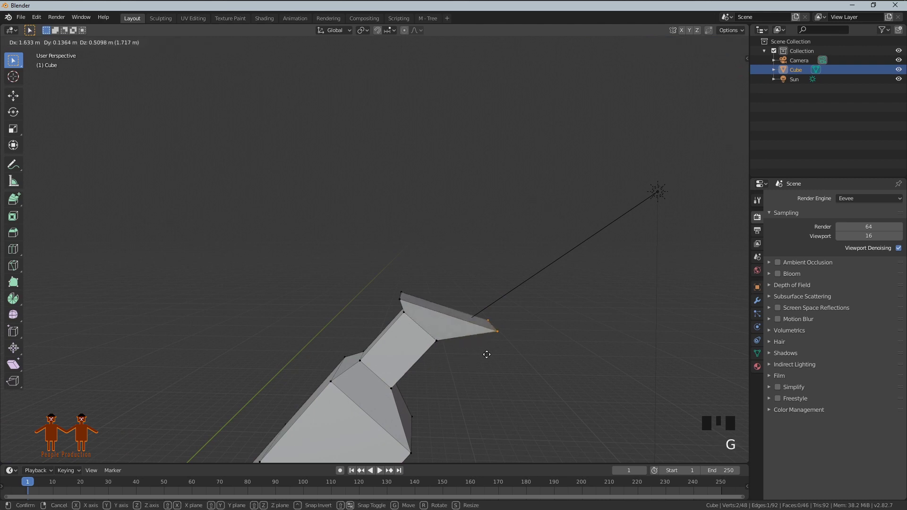
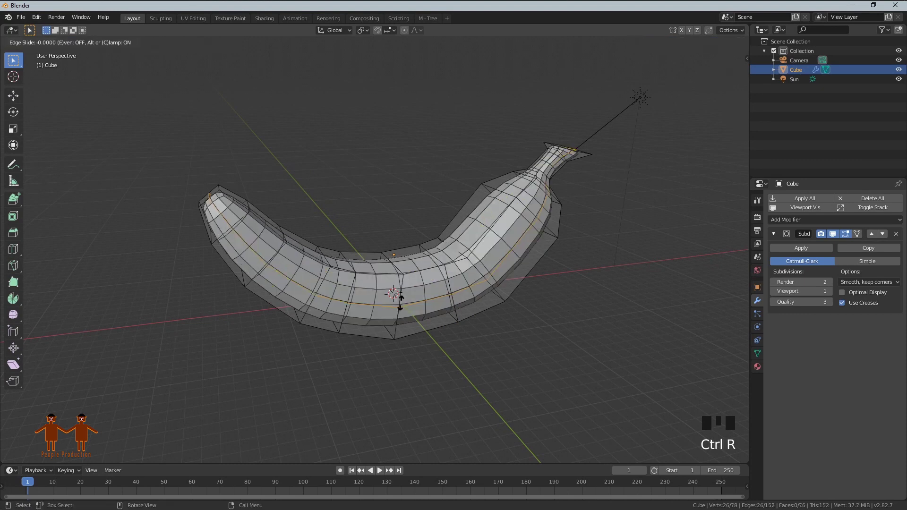
# - Place a further lengthwise edge loop along the other side of the banana
pyautogui.moveTo(524, 393); pyautogui.dragTo(551, 420)
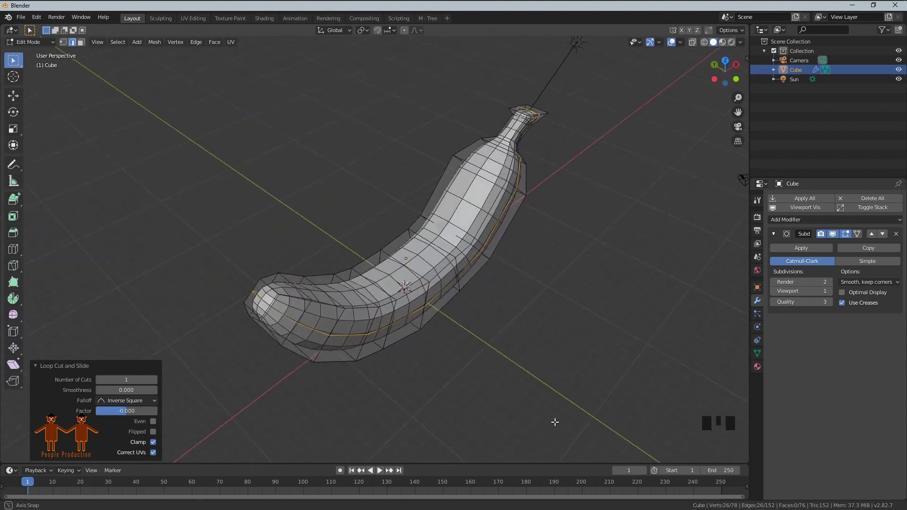
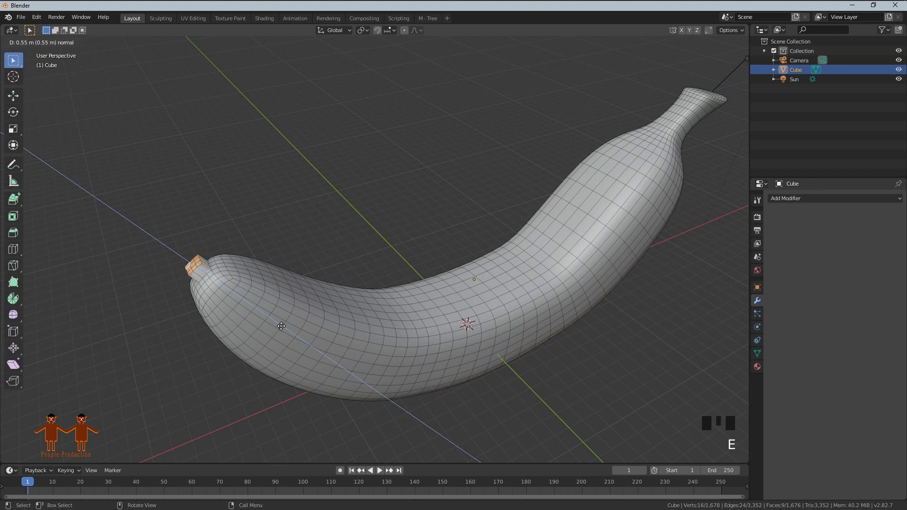
# - Extrude the small face at the banana's blunt end outward into a tip
pyautogui.press('s')
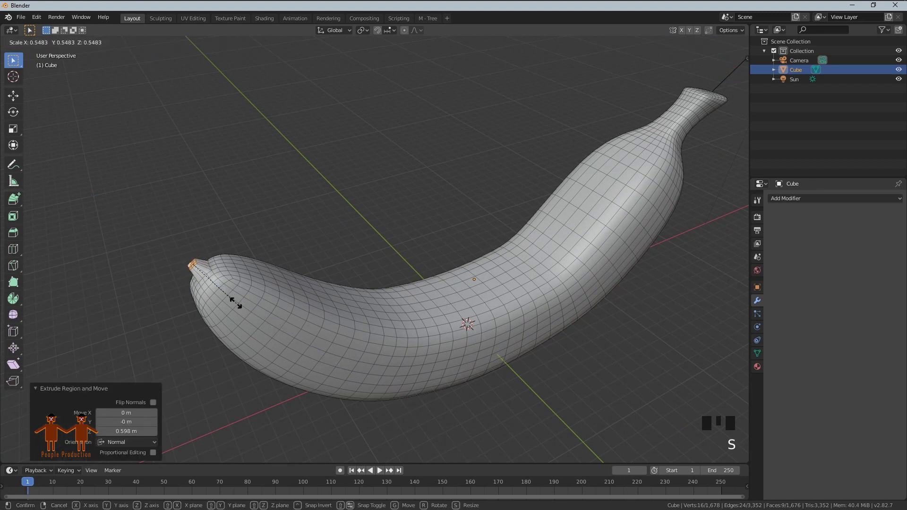
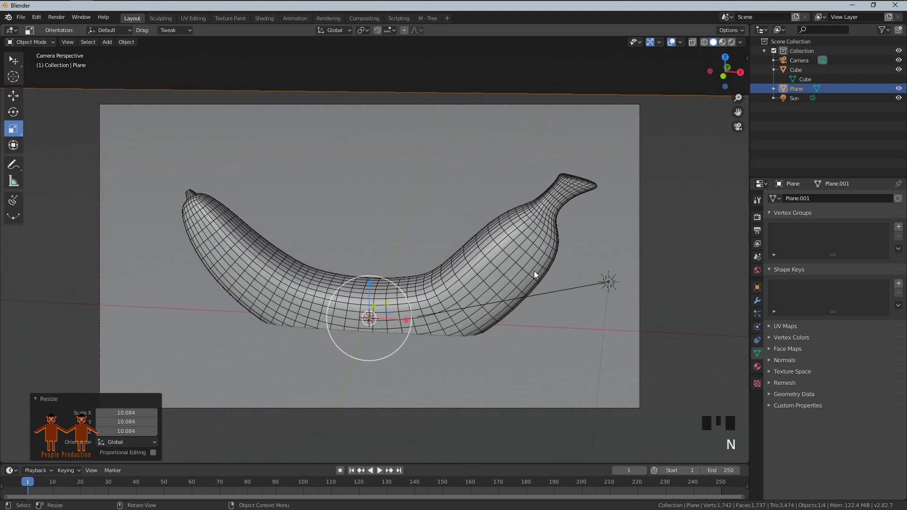
# - From the front view, move the ground plane to sit just below the banana and check the camera view
pyautogui.press('KP_1')
pyautogui.press('g')
pyautogui.click(379, 257)
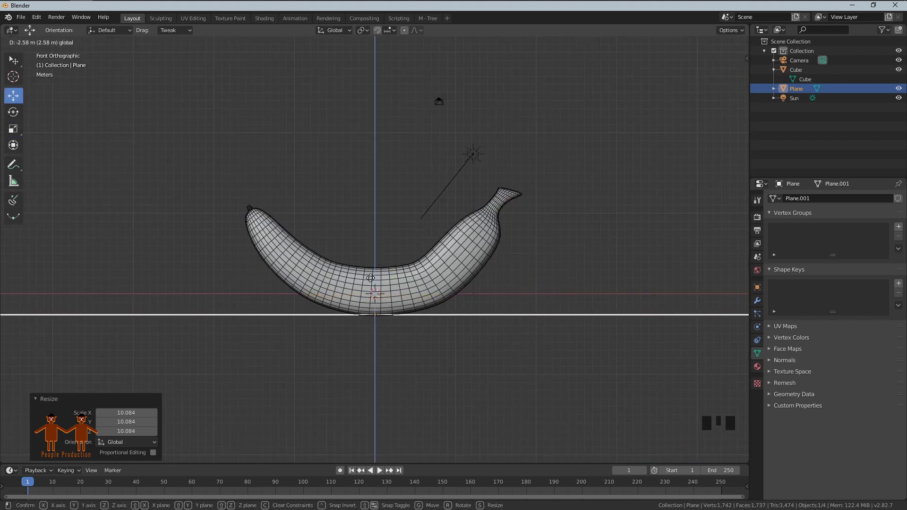
pyautogui.middleClick(609, 263)
pyautogui.press('KP_0')
pyautogui.click(471, 295)
pyautogui.middleClick(471, 296)
pyautogui.click(450, 278)
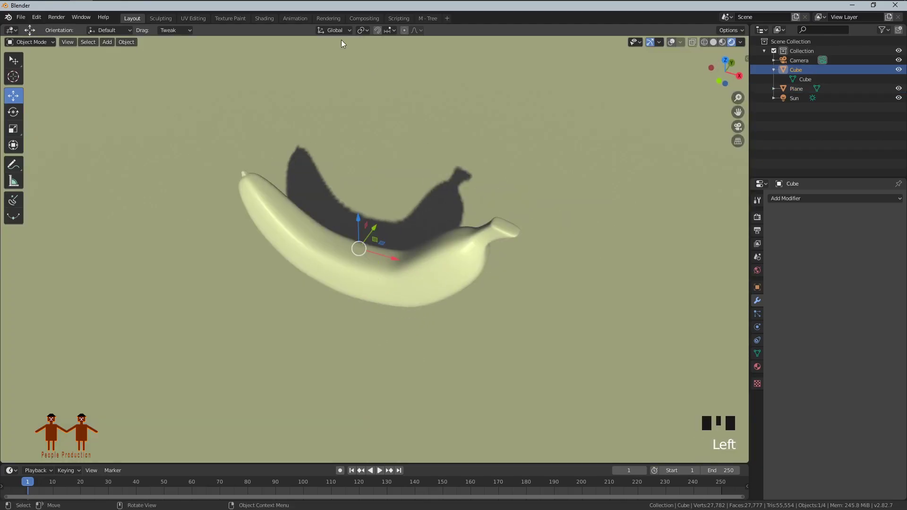
# - Switch to the Texture Paint workspace, where the banana shows magenta with no texture yet
pyautogui.click(237, 21)
pyautogui.scroll(-3)
pyautogui.moveTo(582, 279); pyautogui.dragTo(718, 43)
pyautogui.click(718, 44)
pyautogui.scroll(3)
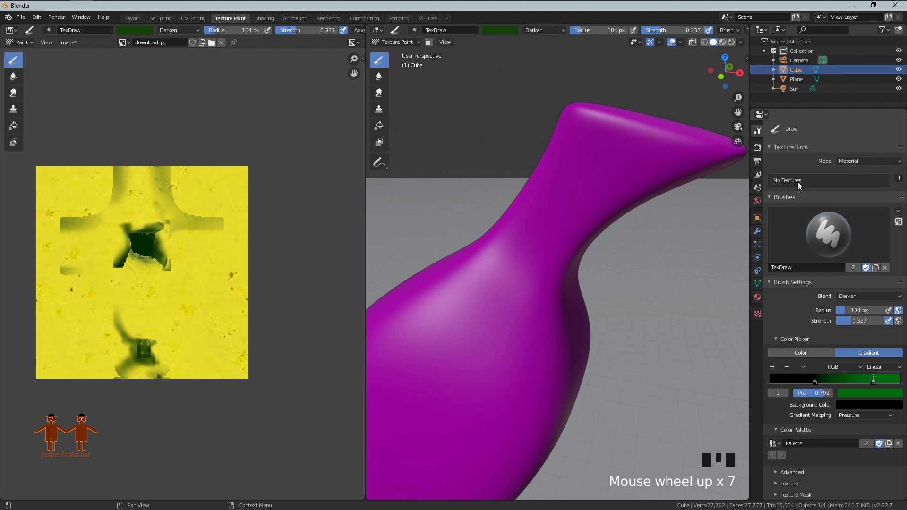
# - Add a yellow Base Color paint texture slot to the banana and resize the brush
pyautogui.moveTo(876, 191); pyautogui.dragTo(639, 253)
pyautogui.scroll(-3)
pyautogui.click(792, 186)
pyautogui.click(774, 182)
pyautogui.scroll(3)
pyautogui.scroll(-3)
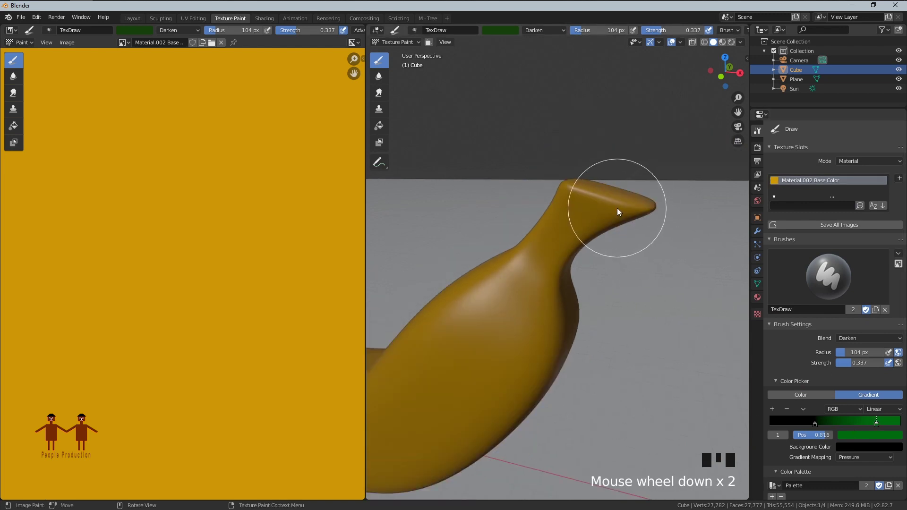
pyautogui.press('f')
pyautogui.press('f')
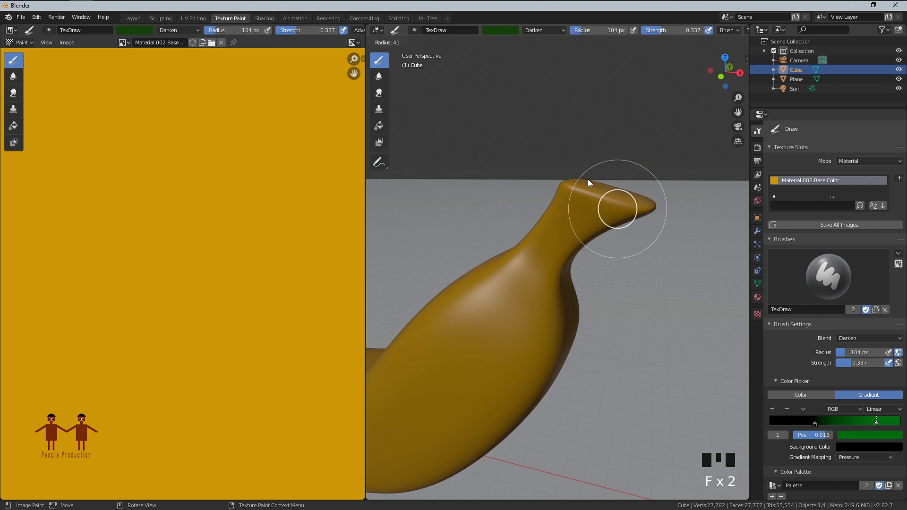
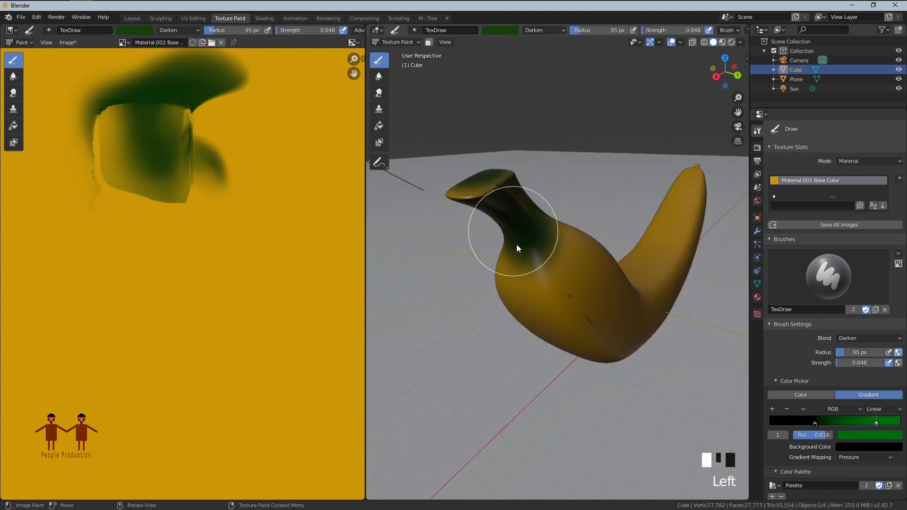
# - Paint dark green strokes over the stem and its base, orbiting between strokes
pyautogui.middleClick(601, 170)
pyautogui.click(572, 208)
pyautogui.scroll(-3)
pyautogui.middleClick(651, 289)
pyautogui.scroll(3)
pyautogui.click(685, 187)
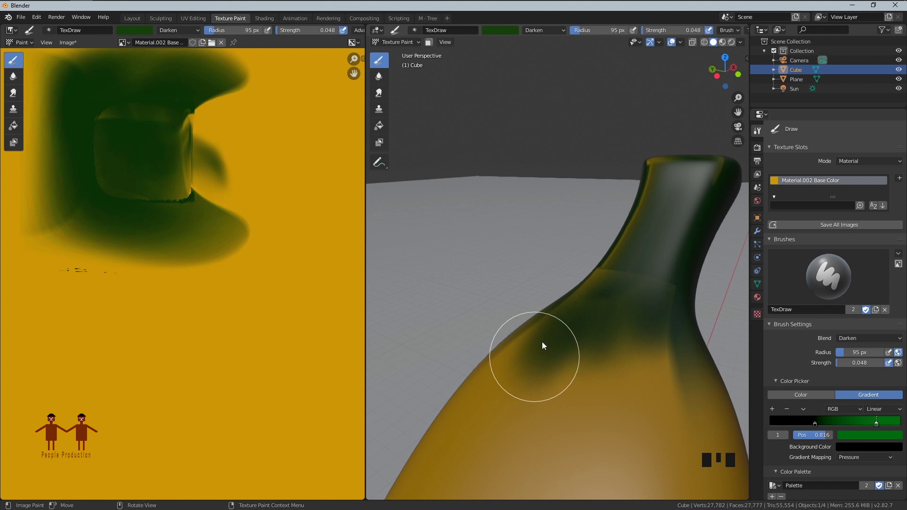
pyautogui.press('ctrl+z')
pyautogui.click(658, 296)
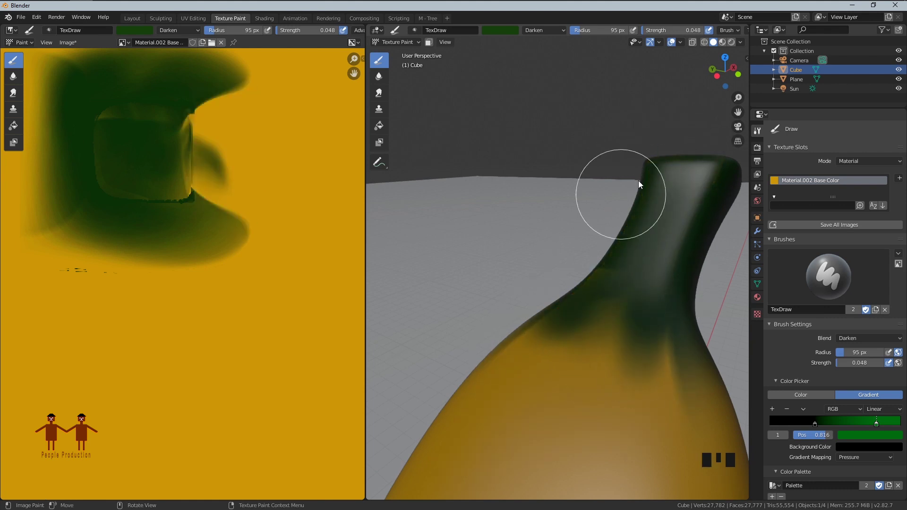
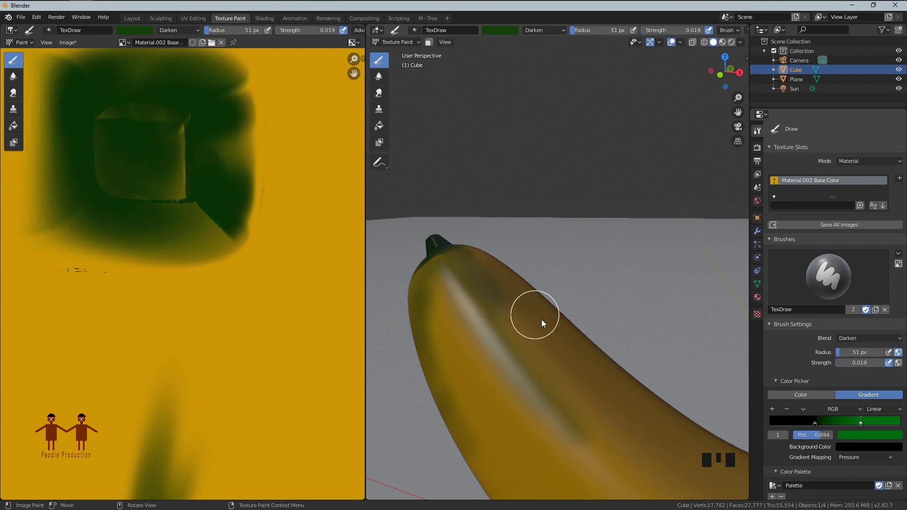
# - Shrink the brush and paint dark streaks and marks along the banana body and tip
pyautogui.middleClick(436, 238)
pyautogui.click(453, 256)
pyautogui.press('ctrl+z')
pyautogui.moveTo(848, 367); pyautogui.dragTo(607, 324)
pyautogui.press('ctrl+z')
pyautogui.click(488, 284)
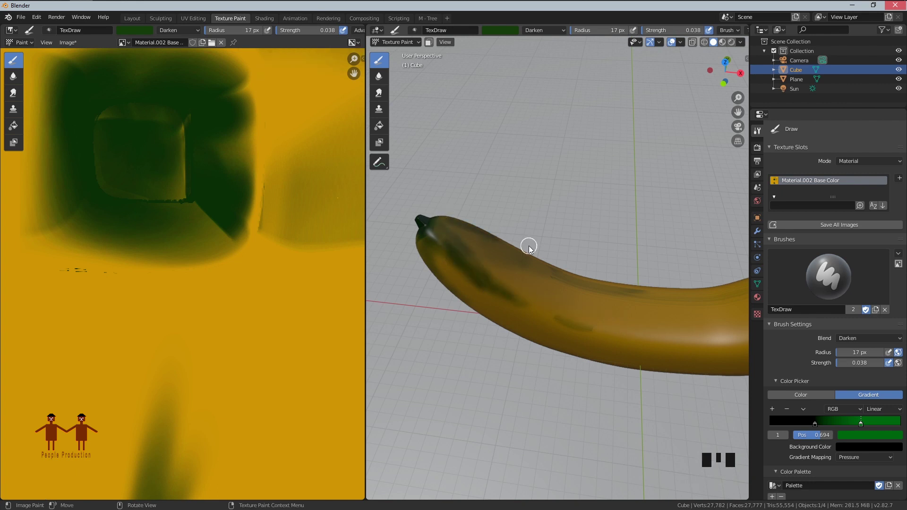
pyautogui.scroll(-3)
pyautogui.middleClick(582, 303)
pyautogui.click(514, 264)
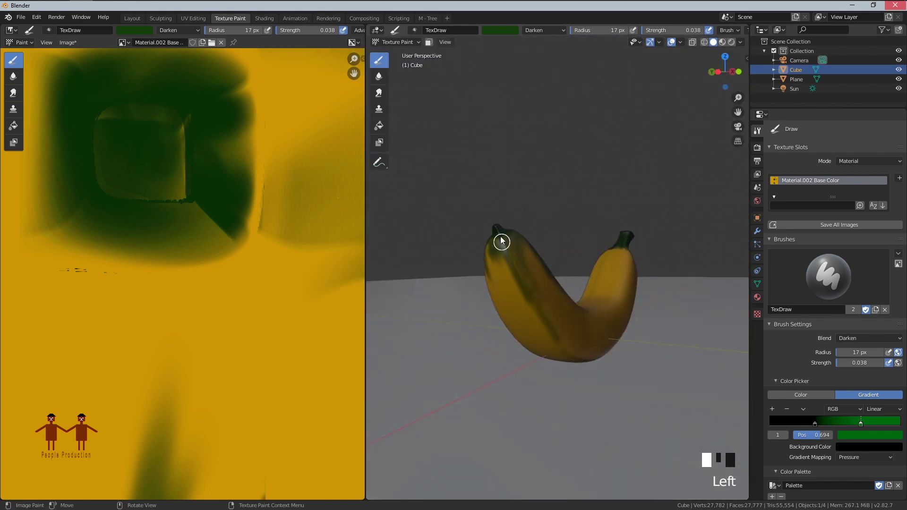
pyautogui.middleClick(545, 270)
pyautogui.scroll(3)
pyautogui.click(505, 281)
pyautogui.press('ctrl+z')
pyautogui.click(650, 379)
pyautogui.press('ctrl+z')
pyautogui.click(689, 389)
pyautogui.press('ctrl+z')
pyautogui.click(470, 265)
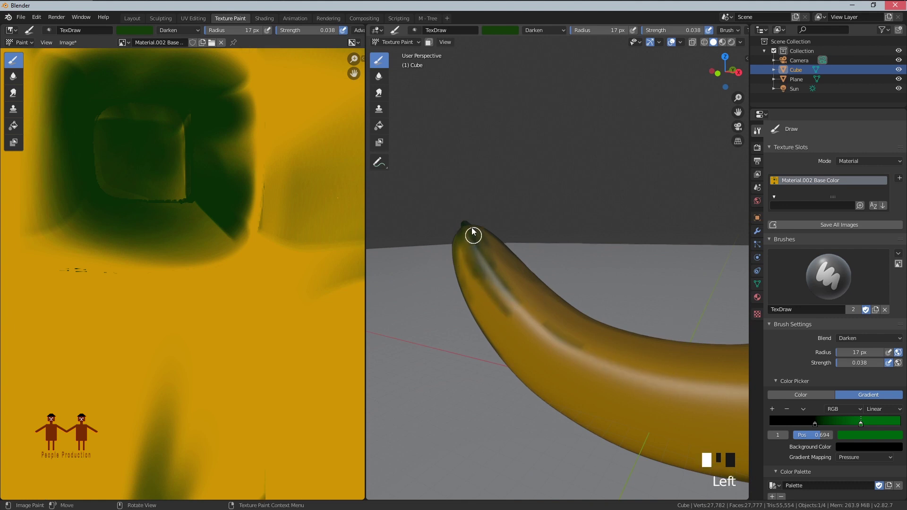
pyautogui.press('ctrl+z')
pyautogui.click(514, 300)
# - Paint dark streaks and shading around and below the stem, undoing stray strokes
pyautogui.middleClick(581, 326)
pyautogui.scroll(3)
pyautogui.middleClick(584, 256)
pyautogui.moveTo(551, 239); pyautogui.dragTo(586, 205)
pyautogui.middleClick(585, 205)
pyautogui.scroll(3)
pyautogui.moveTo(523, 248); pyautogui.dragTo(478, 321)
pyautogui.press('ctrl+z')
pyautogui.click(475, 316)
pyautogui.press('ctrl+z')
pyautogui.click(464, 311)
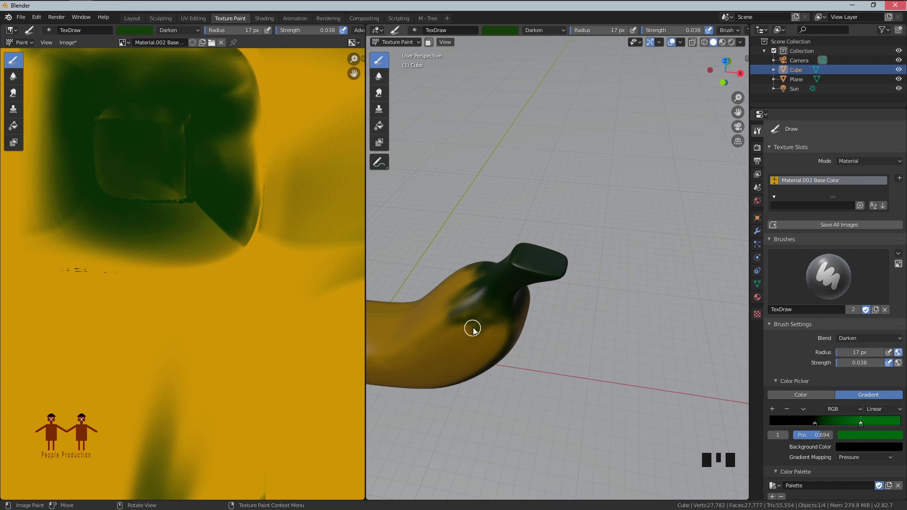
pyautogui.press('ctrl+z')
pyautogui.press('ctrl+z')
pyautogui.click(508, 326)
pyautogui.press('ctrl+z')
pyautogui.click(519, 325)
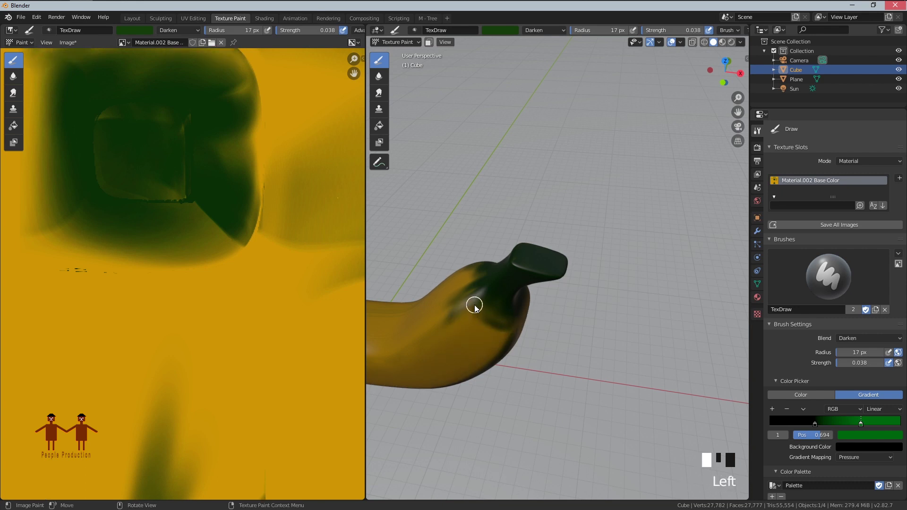
pyautogui.press('ctrl+z')
pyautogui.click(574, 269)
# - Pick a new brush colour and paint green where the stem meets the banana
pyautogui.click(236, 20)
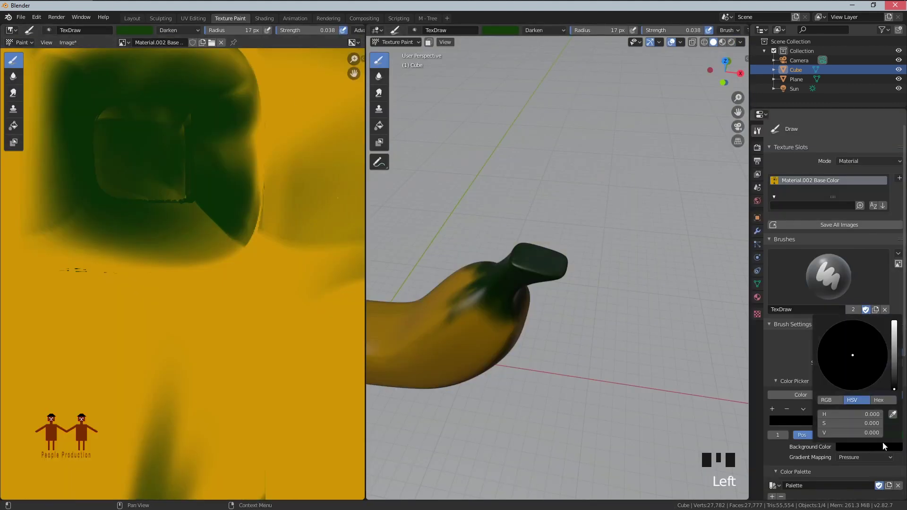
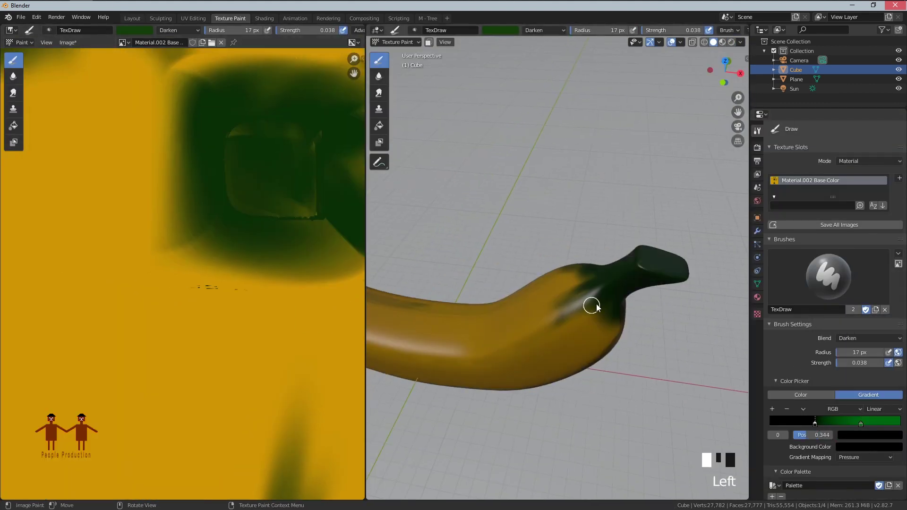
pyautogui.middleClick(647, 307)
pyautogui.click(651, 425)
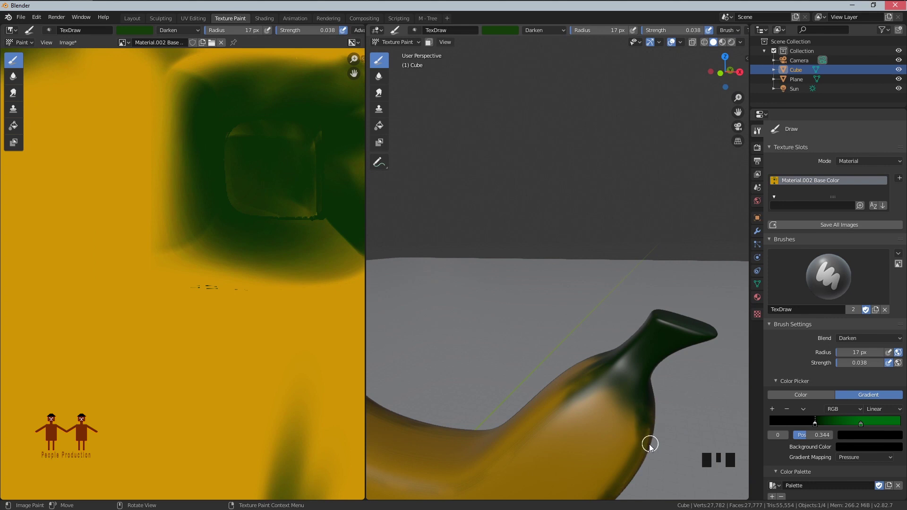
pyautogui.scroll(-3)
pyautogui.middleClick(670, 353)
pyautogui.scroll(3)
pyautogui.middleClick(579, 339)
# - Return to the Layout workspace and render the finished banana in Cycles
pyautogui.click(448, 345)
pyautogui.middleClick(513, 350)
pyautogui.click(593, 237)
pyautogui.middleClick(646, 256)
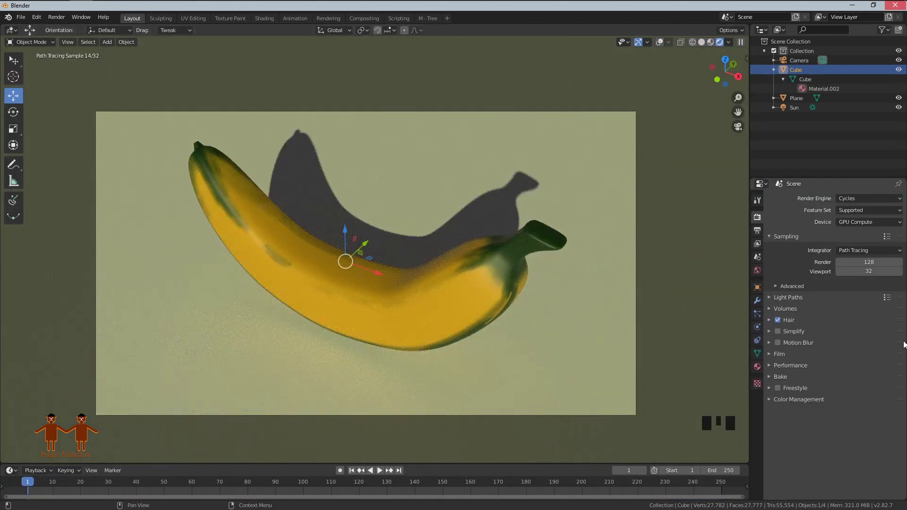